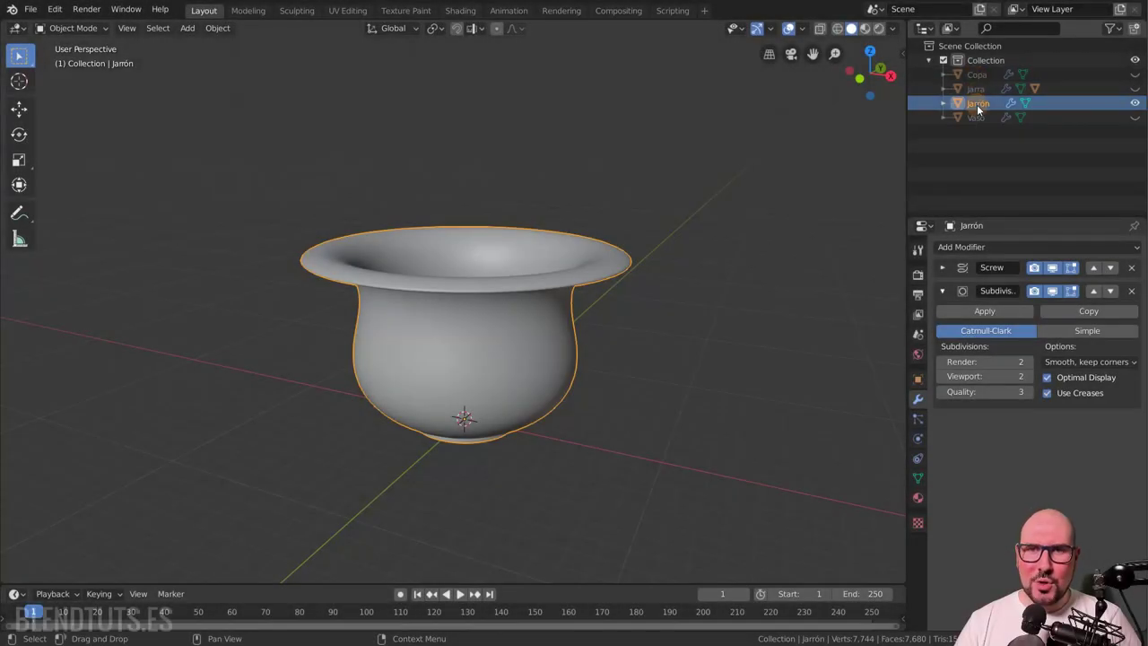
# Step: Rename the collection holding Copa, Jarra, Jarrón and Vaso to 'Vasos' in the Outliner
pyautogui.press('Return')
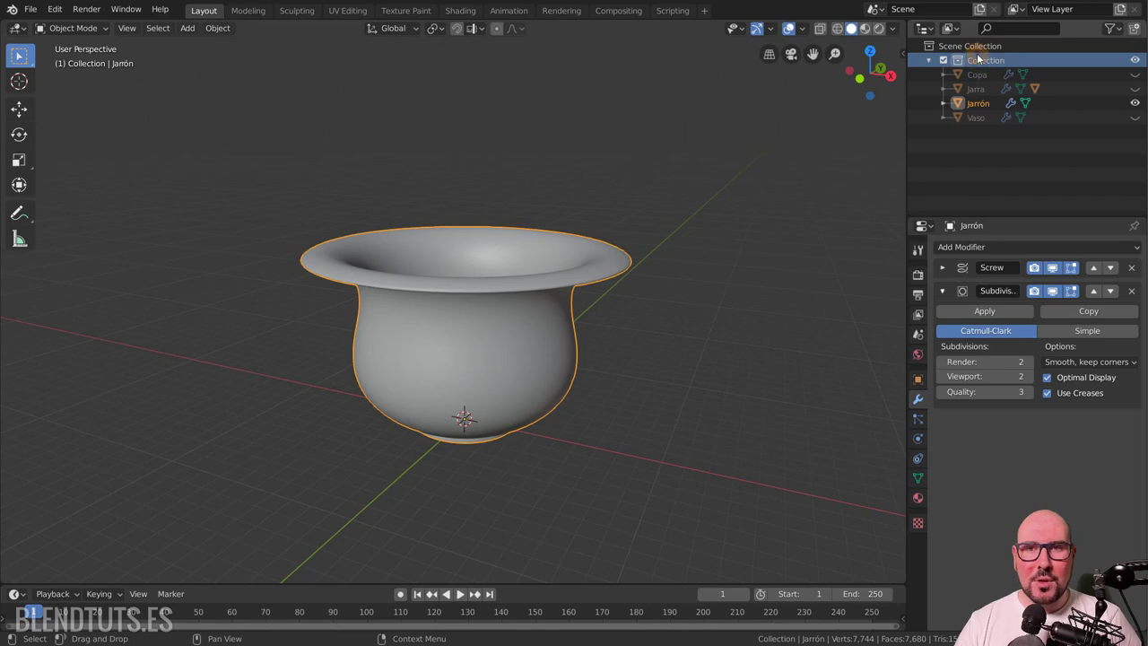
pyautogui.click(971, 53)
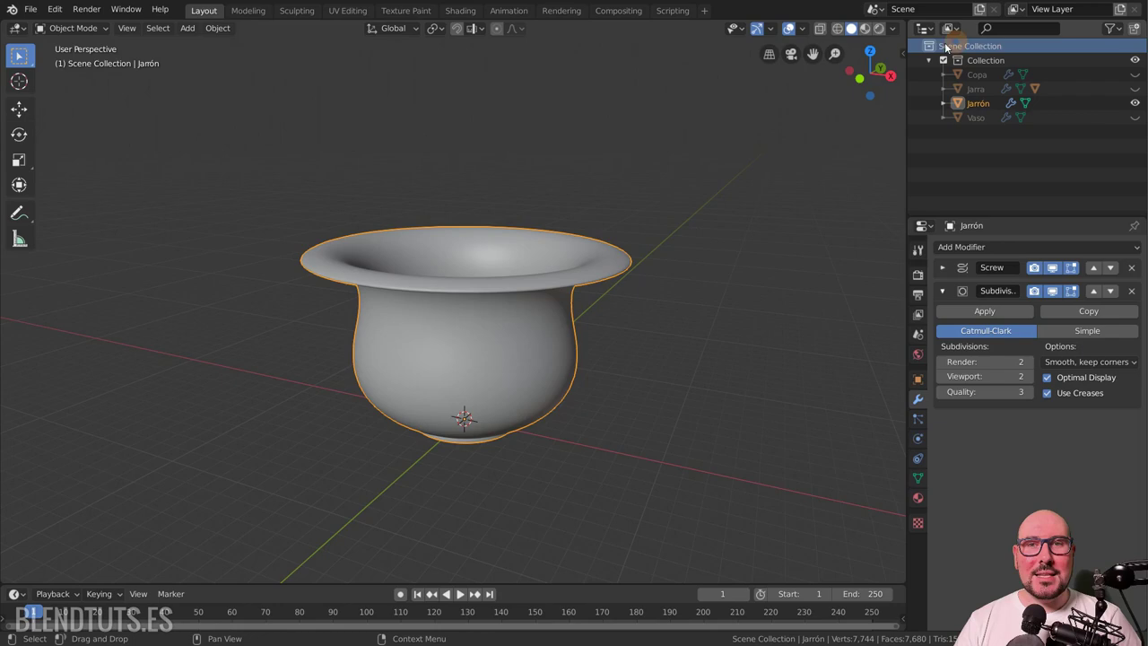
pyautogui.click(974, 66)
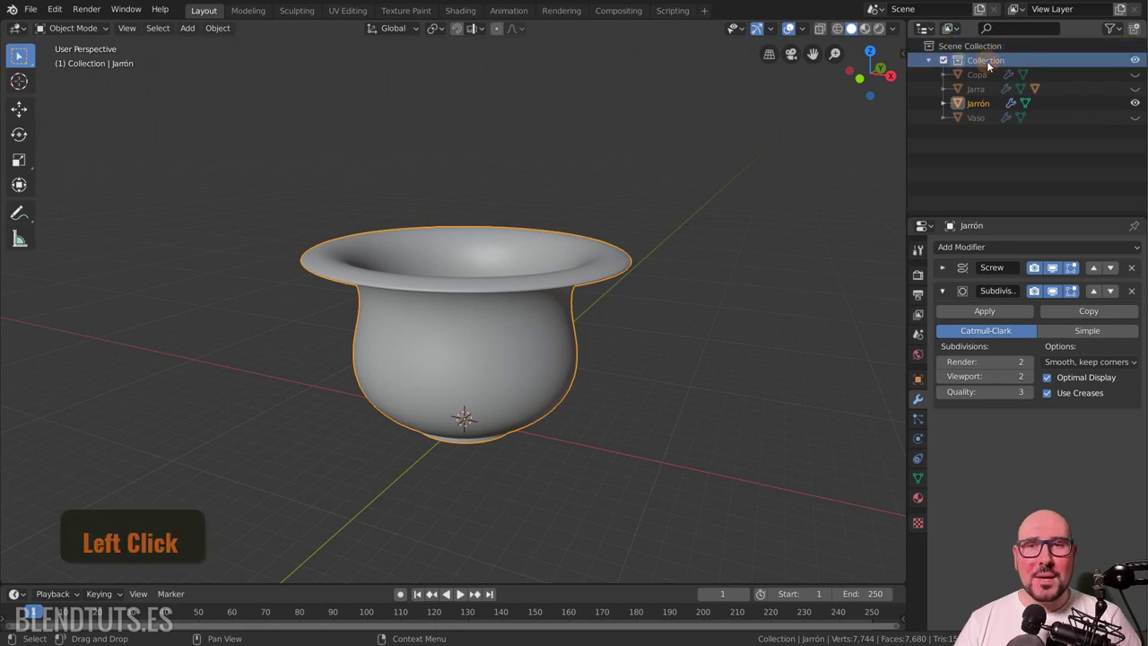
pyautogui.press('shift+v')
pyautogui.press('a')
pyautogui.press('s')
pyautogui.press('Return')
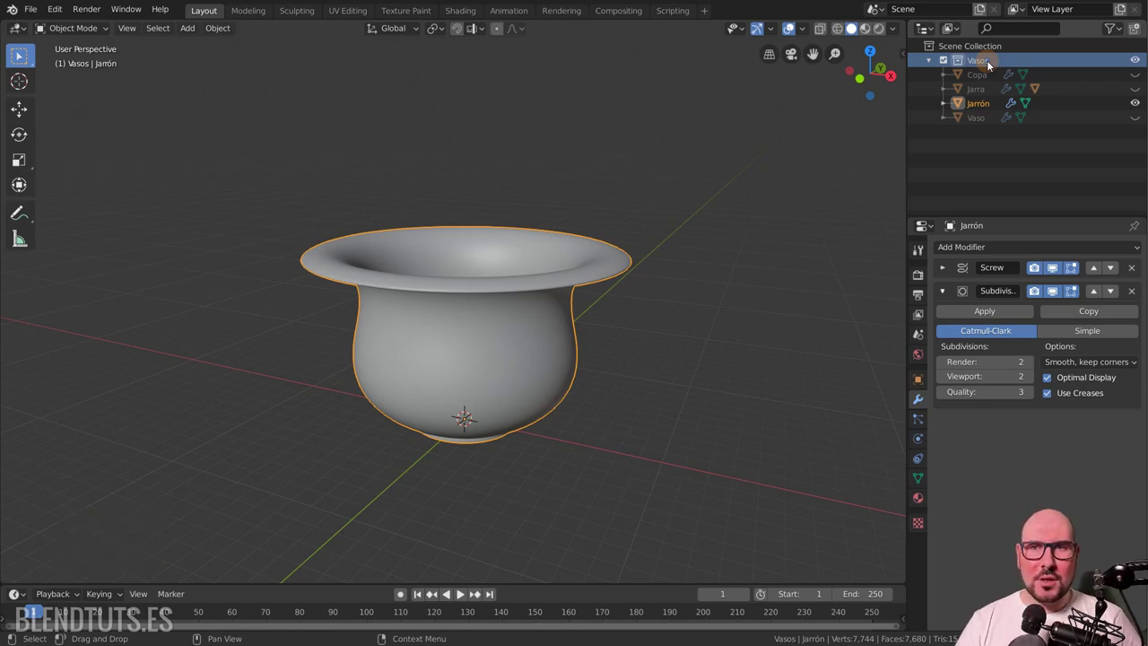
pyautogui.press('Return')
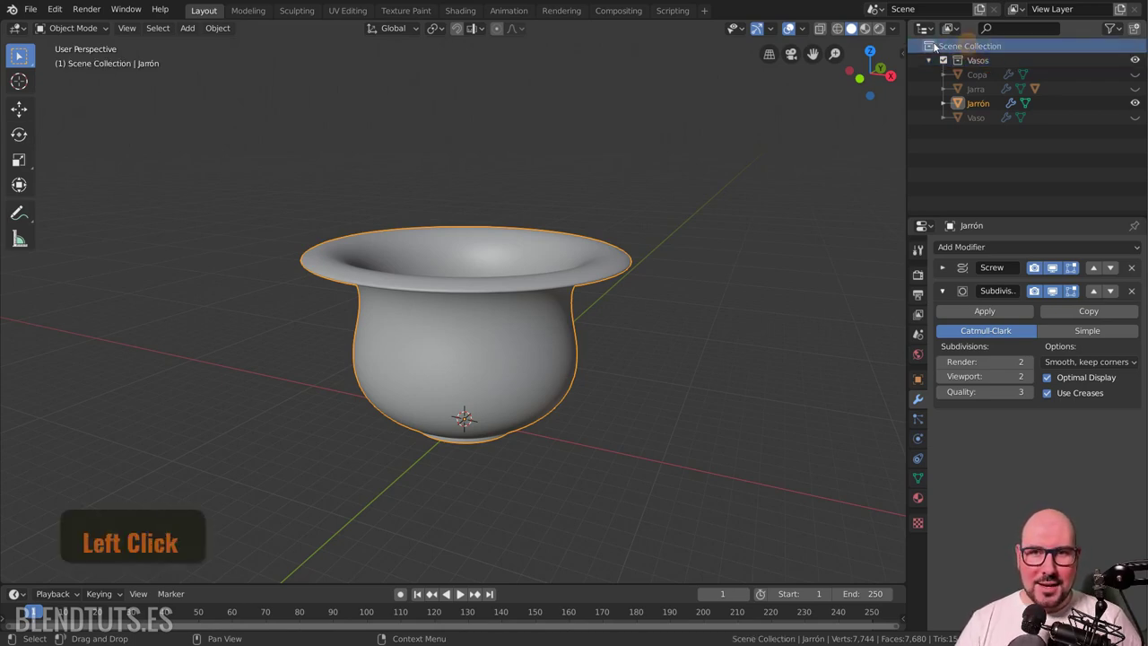
# Step: Delete the Vasos collection while keeping its objects in the scene collection
pyautogui.click(1000, 45)
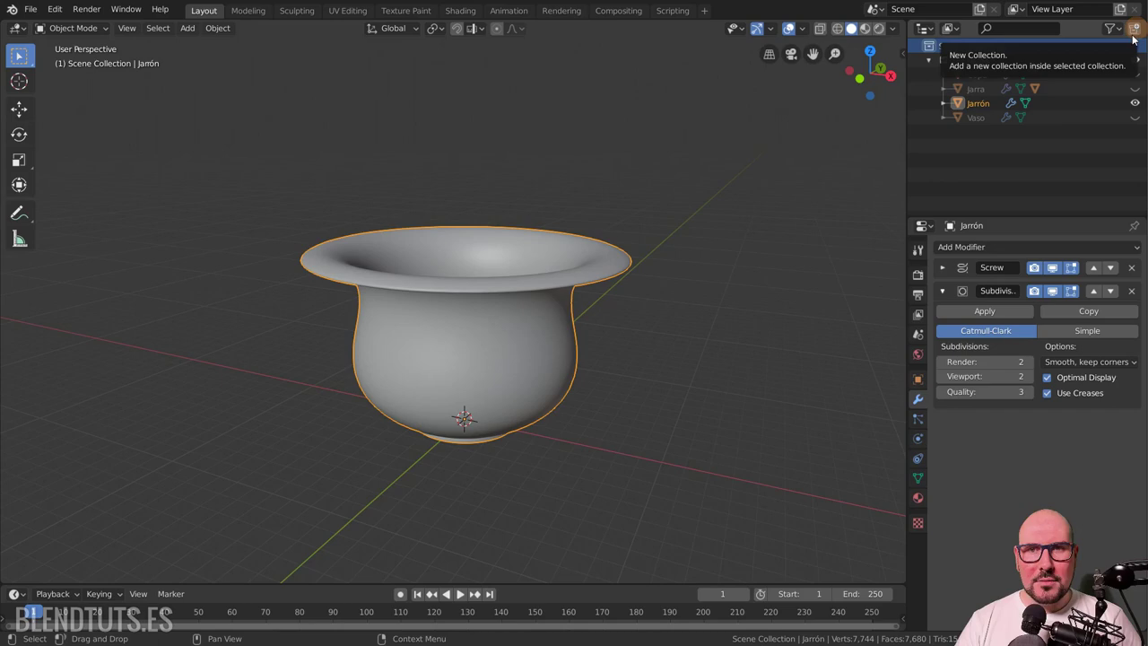
pyautogui.click(982, 80)
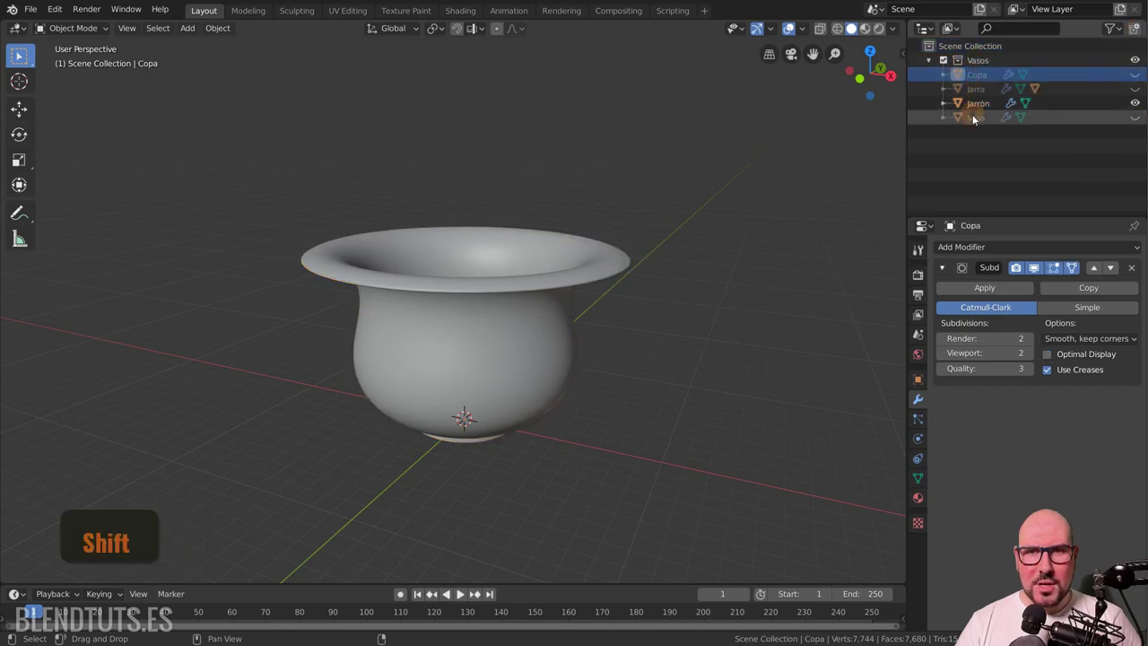
pyautogui.click(973, 119)
pyautogui.click(980, 90)
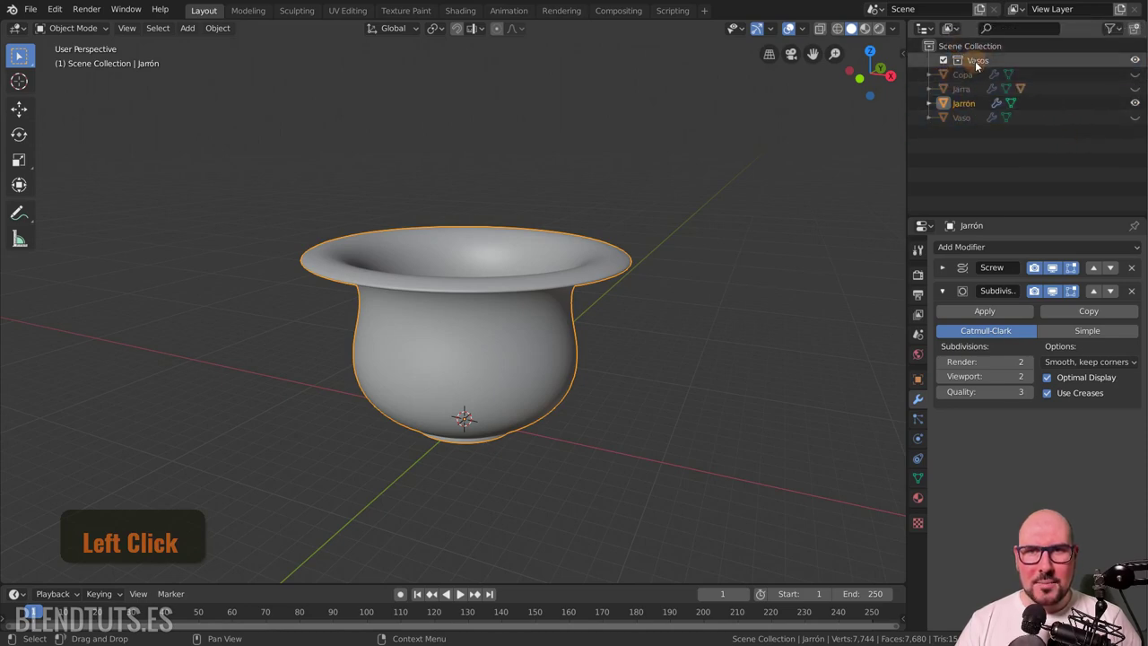
pyautogui.click(998, 64)
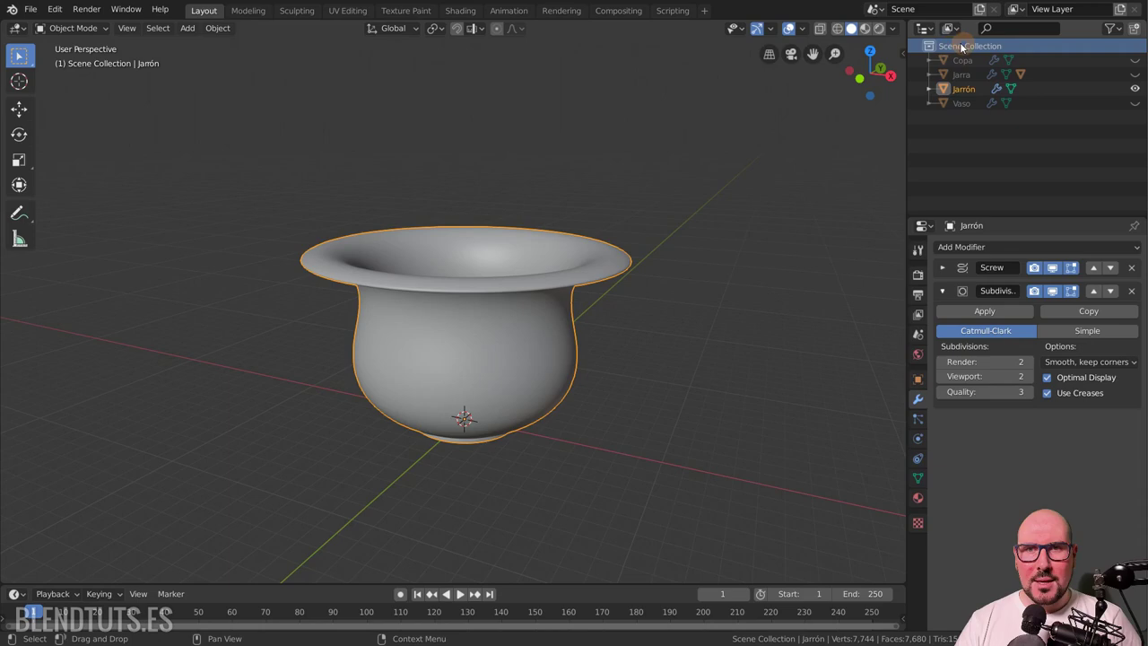
# Step: Add a new collection to the scene and name it 'Vasos'
pyautogui.click(1137, 34)
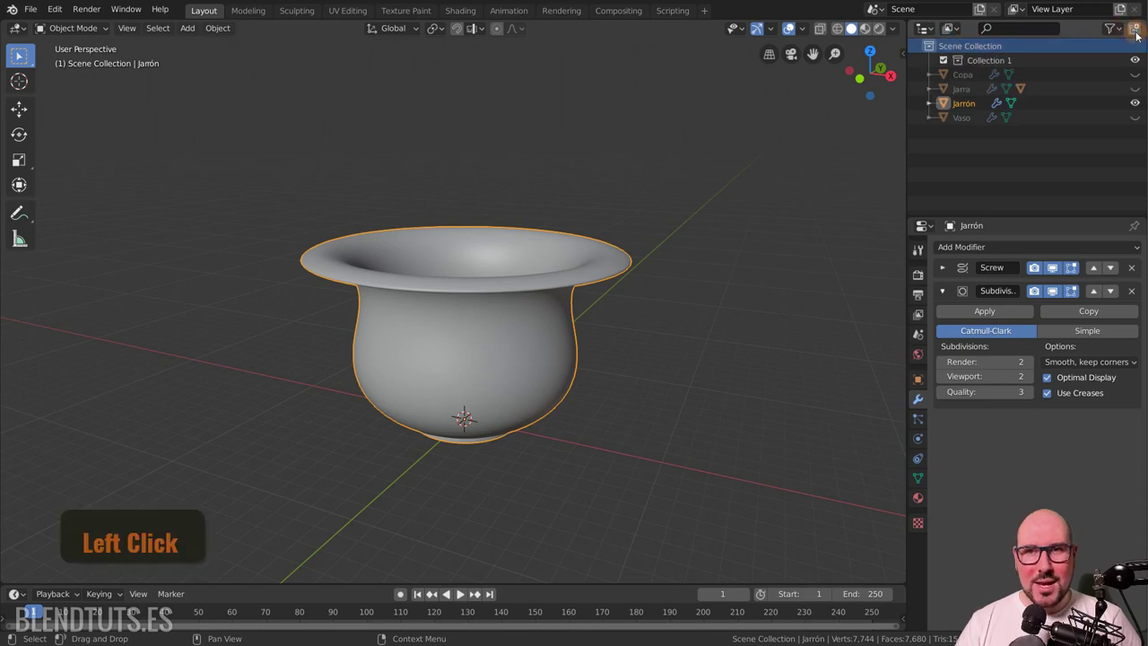
pyautogui.press('shift+v')
pyautogui.press('s')
pyautogui.press('Return')
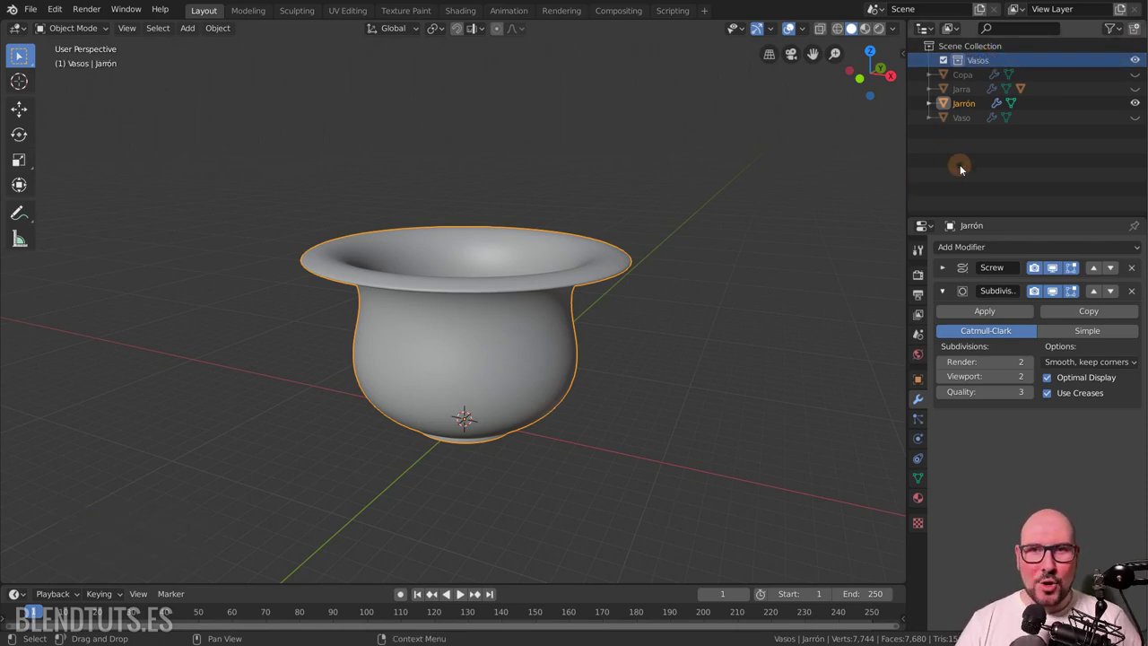
# Step: Move Jarrón into a brand-new collection named 'Jarras' via the Move to Collection menu
pyautogui.press('Return')
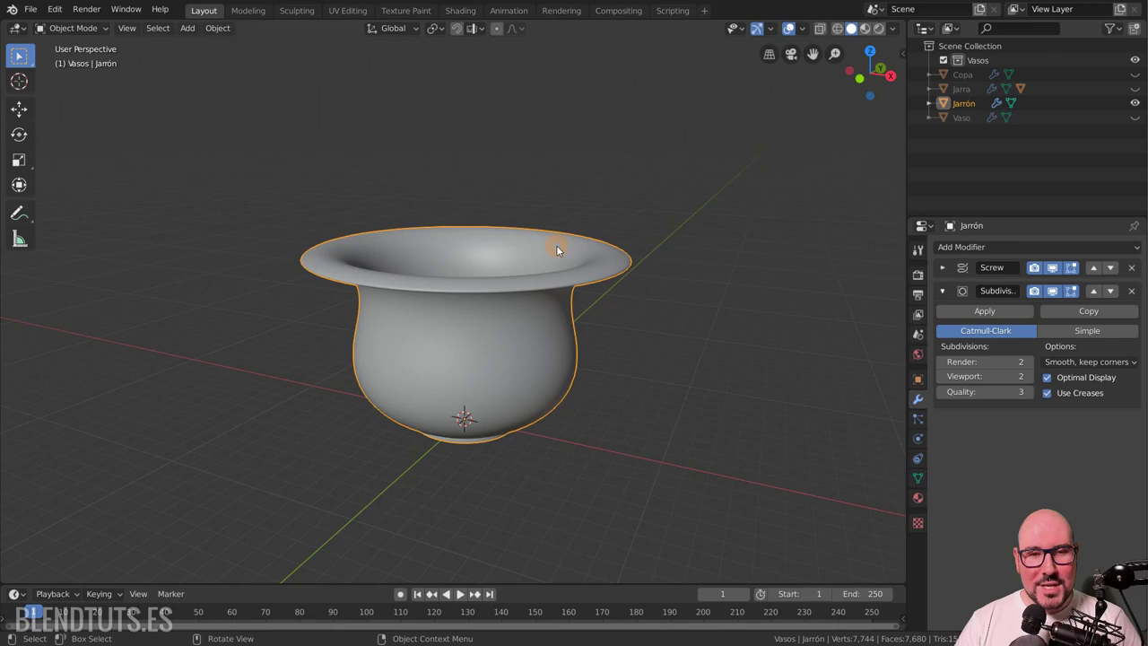
pyautogui.press('m')
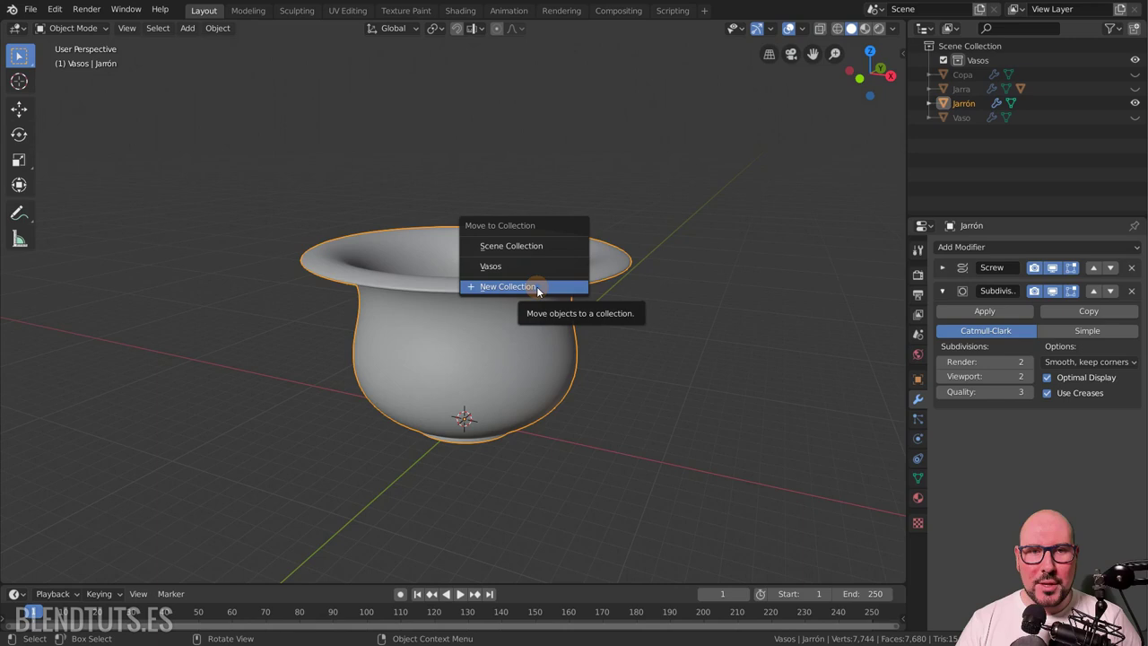
pyautogui.click(542, 291)
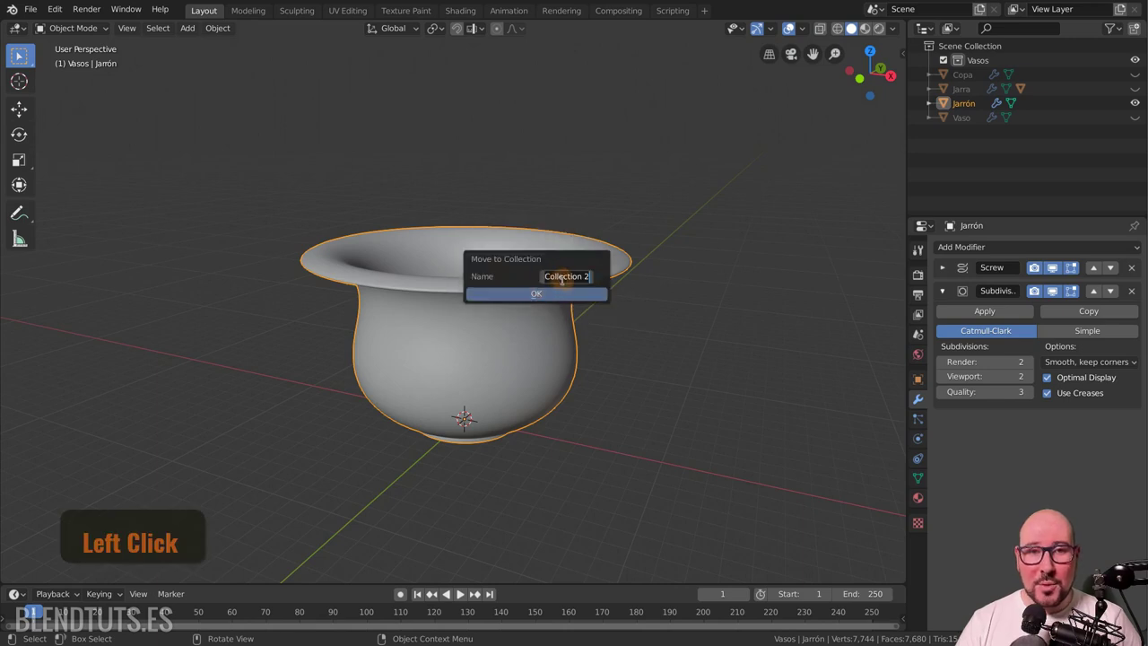
pyautogui.press('shift+j')
pyautogui.press('a')
pyautogui.press('r')
pyautogui.press('r')
pyautogui.press('a')
pyautogui.press('s')
pyautogui.press('Return')
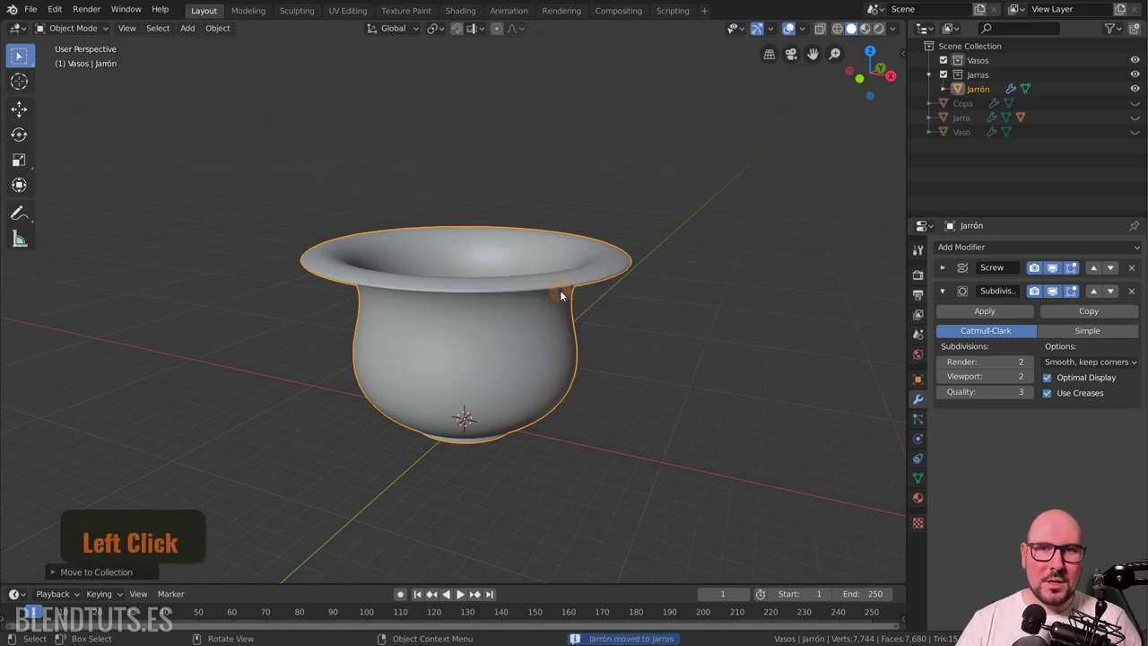
# Step: Add a Vasos 1 sub-collection inside Vasos, then delete it again
pyautogui.click(978, 81)
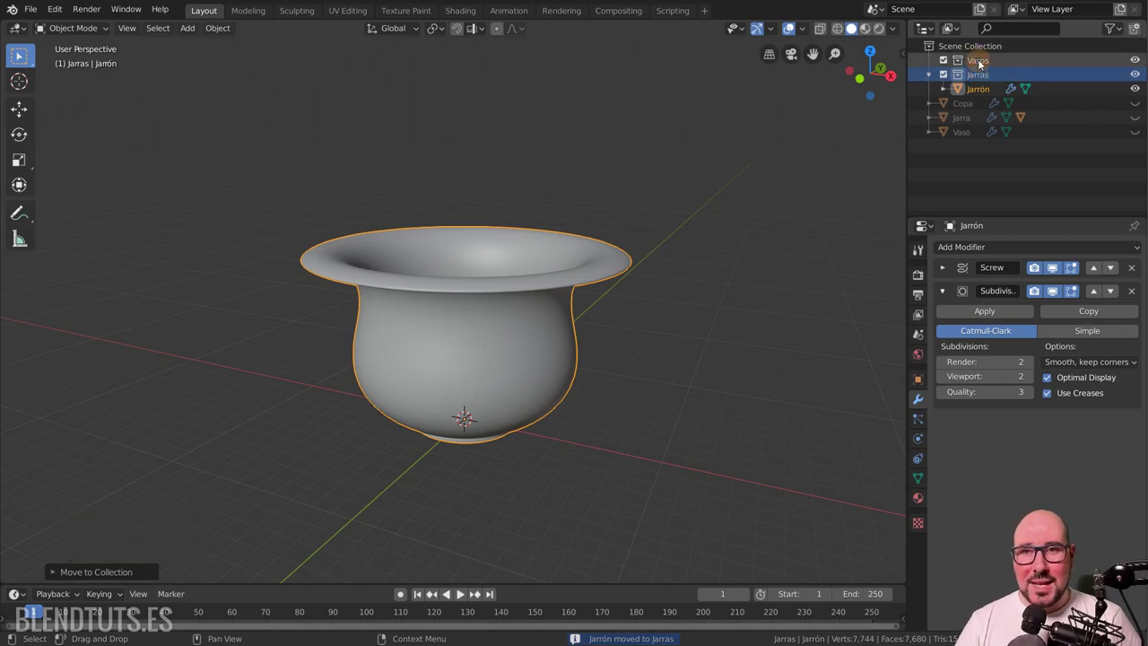
pyautogui.click(982, 55)
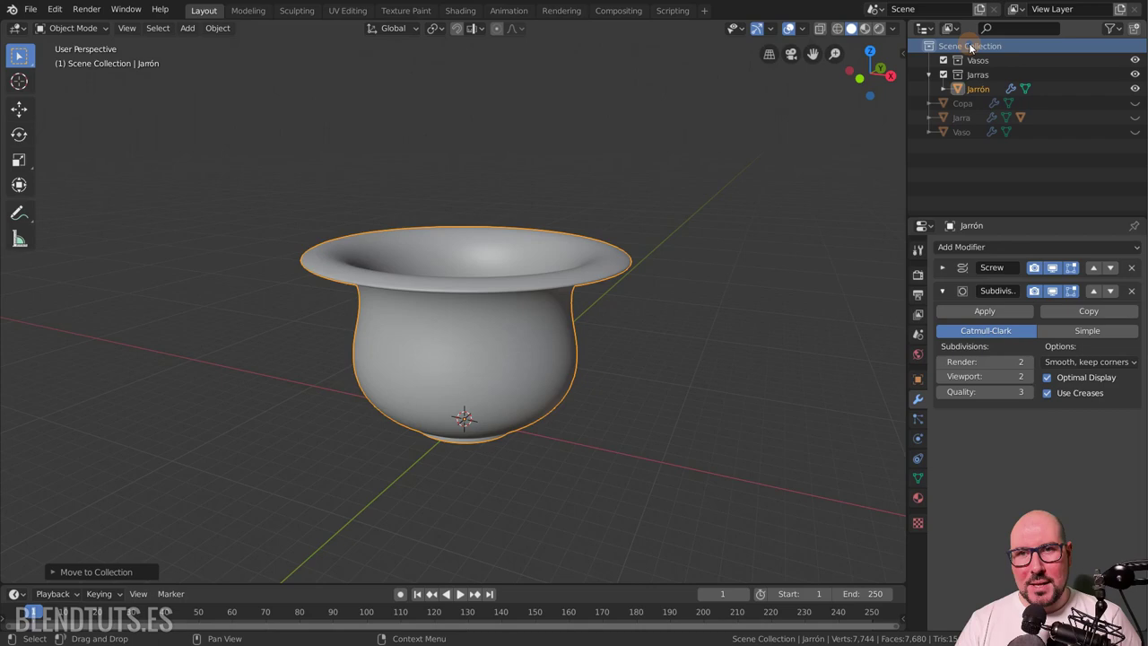
pyautogui.click(975, 61)
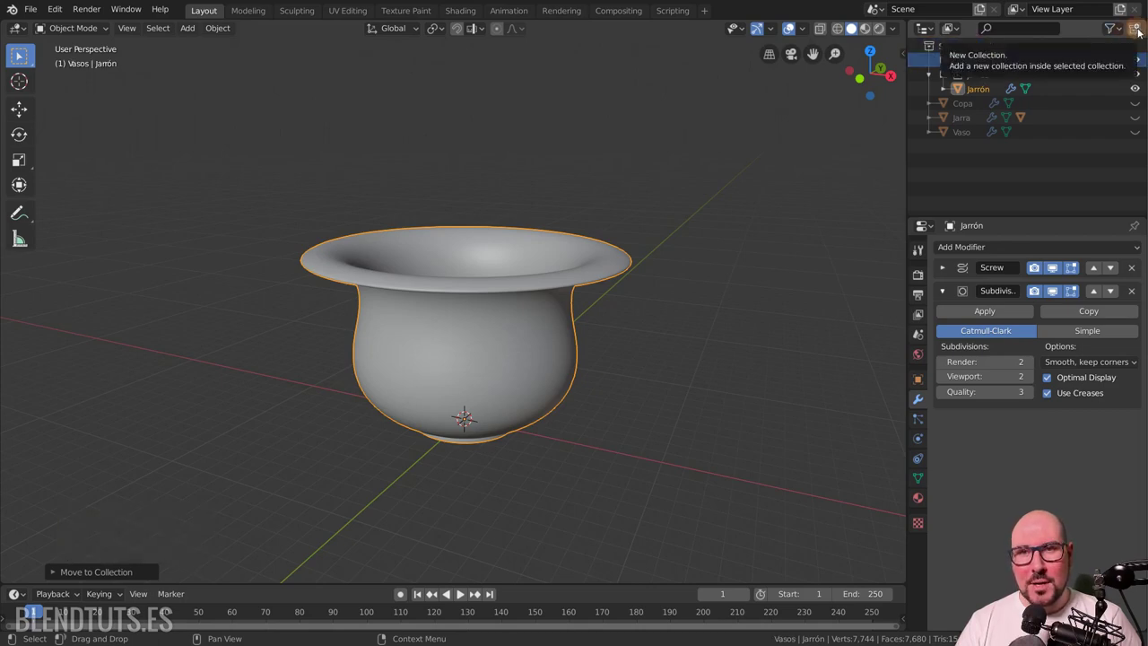
pyautogui.click(1139, 31)
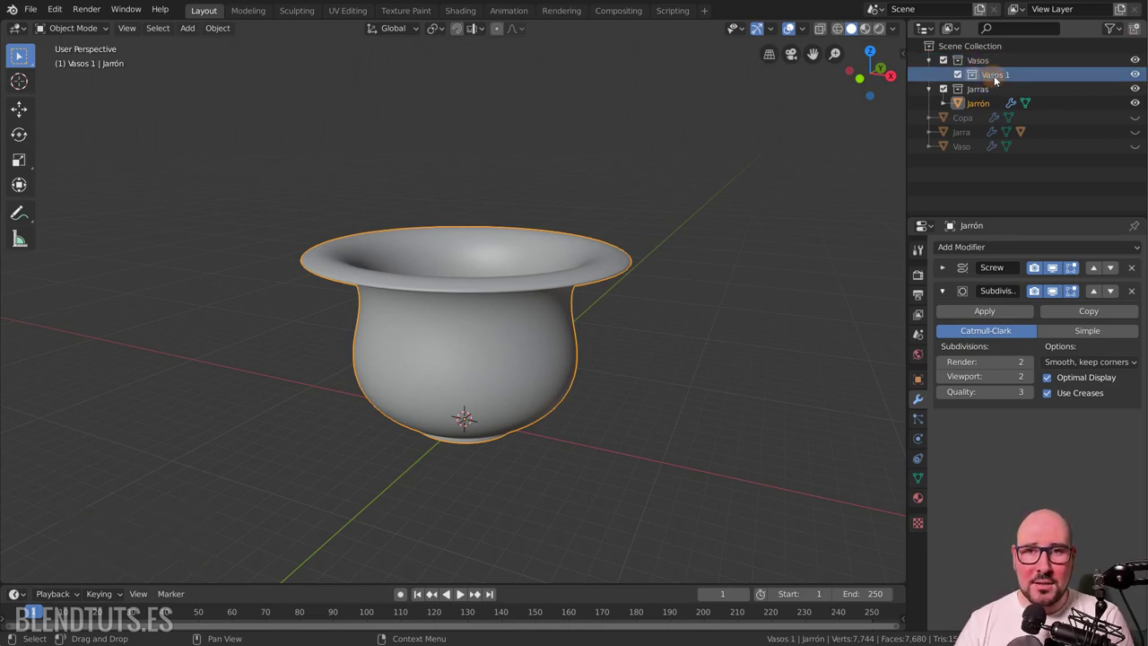
pyautogui.click(1000, 80)
pyautogui.press('Delete')
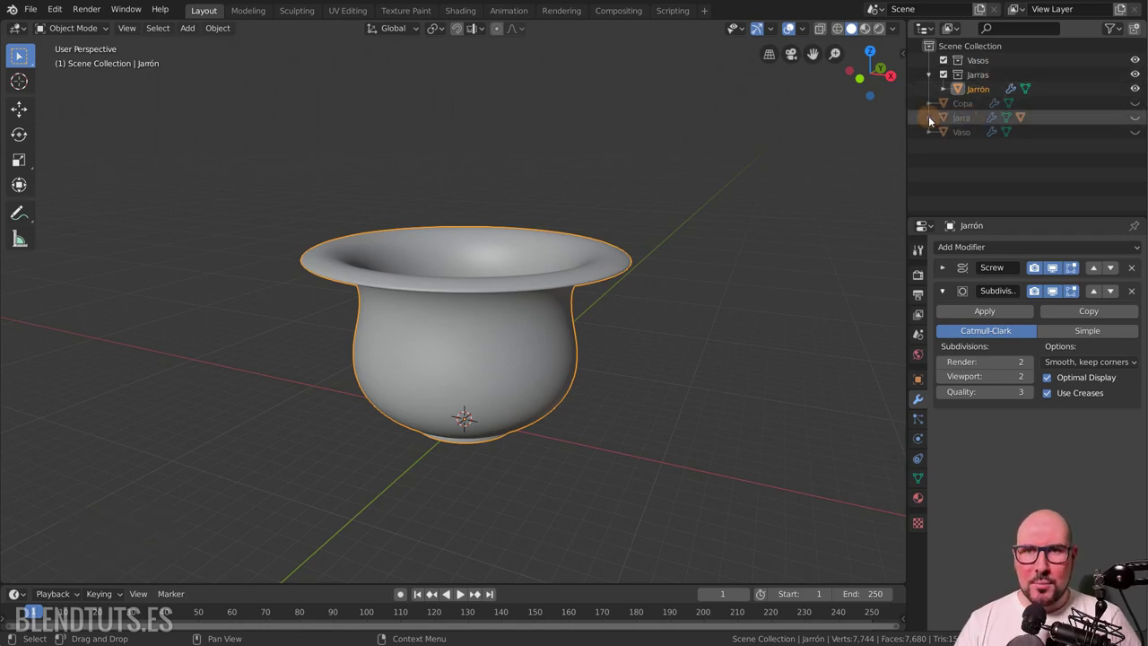
# Step: Place Copa and Vaso in Vasos and show the viewport in wireframe shading
pyautogui.click(930, 119)
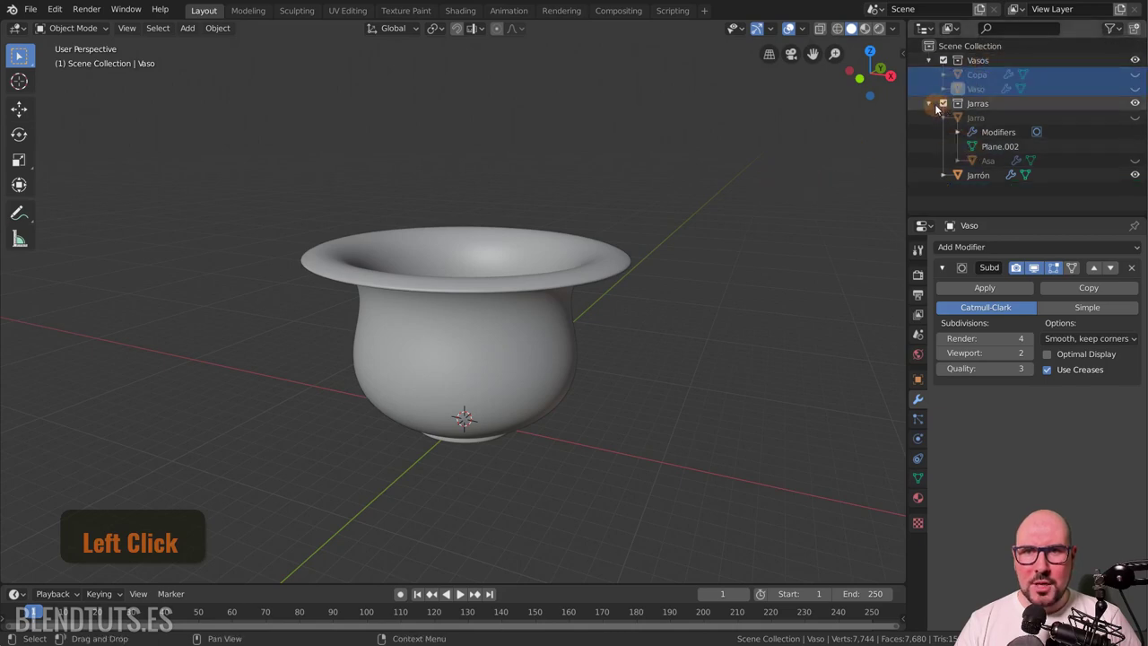
pyautogui.click(1135, 75)
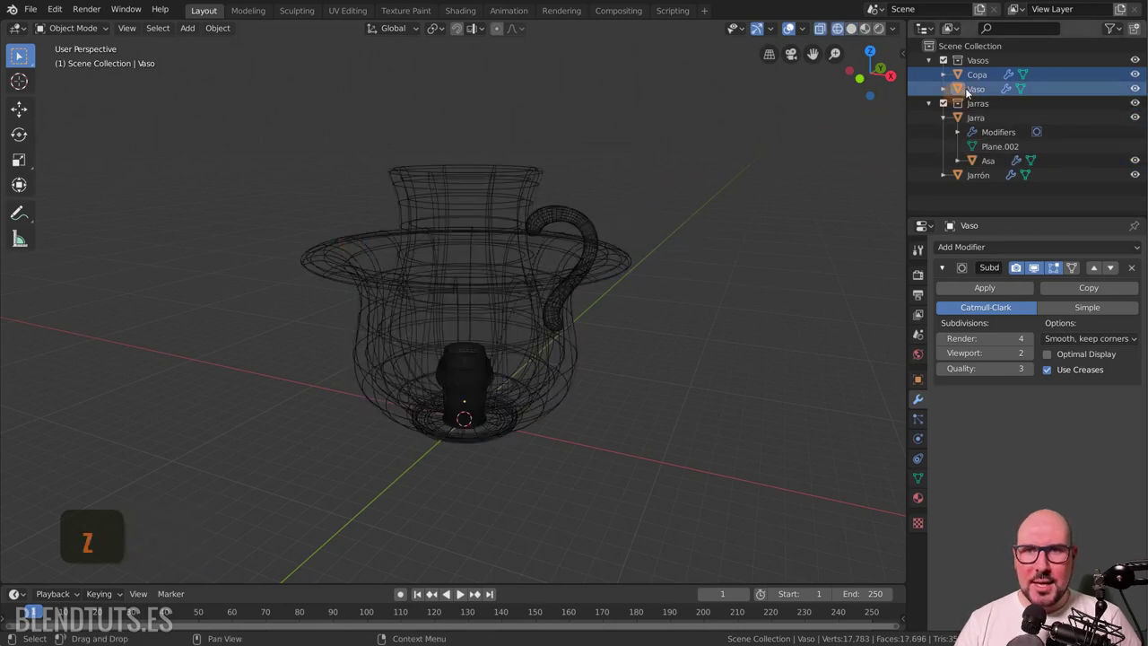
# Step: Show the Outliner filter popover with the restriction toggle settings
pyautogui.press('z')
pyautogui.click(1141, 64)
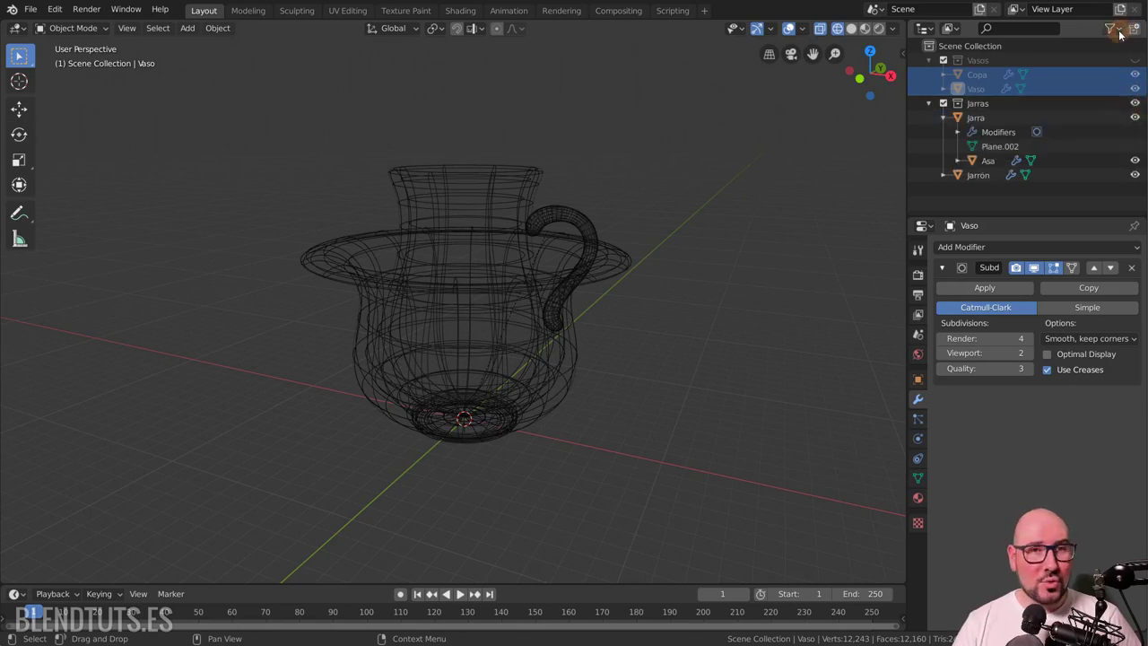
# Step: Enable the extra restriction columns, view them in the Outliner, and return to the filter options
pyautogui.click(1125, 35)
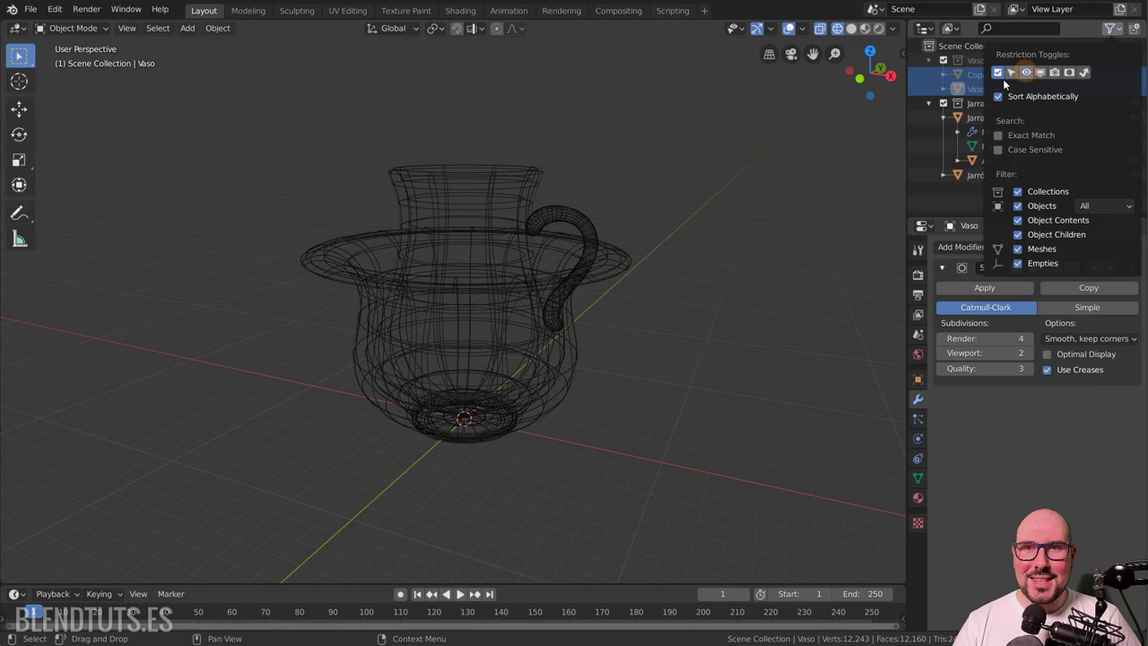
pyautogui.click(1014, 76)
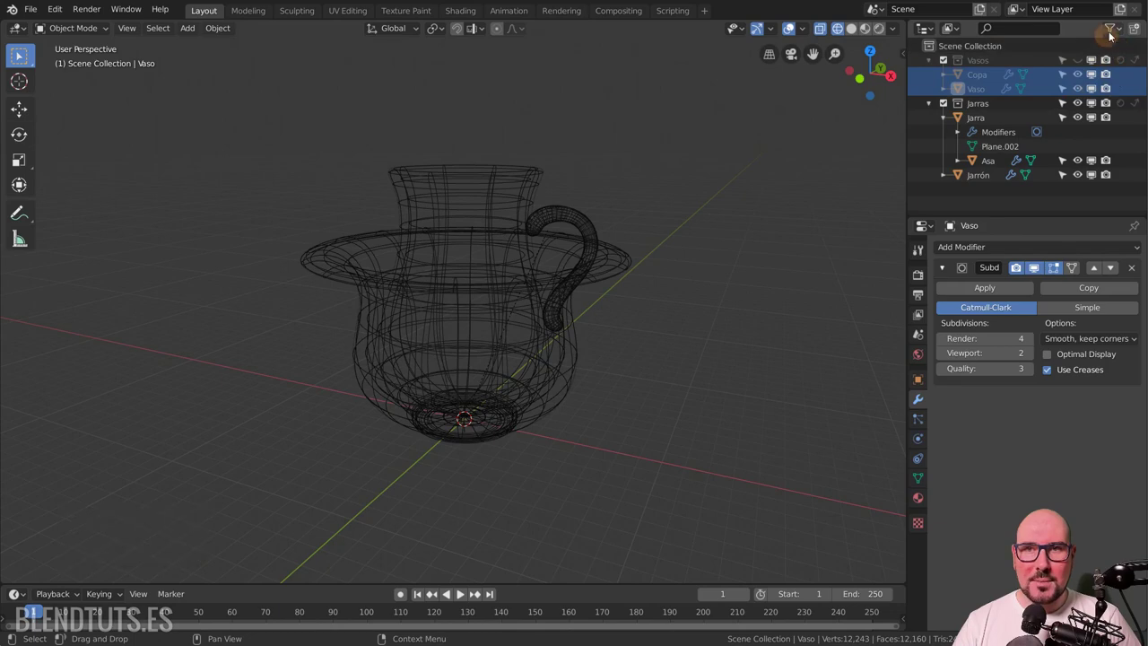
pyautogui.click(1115, 36)
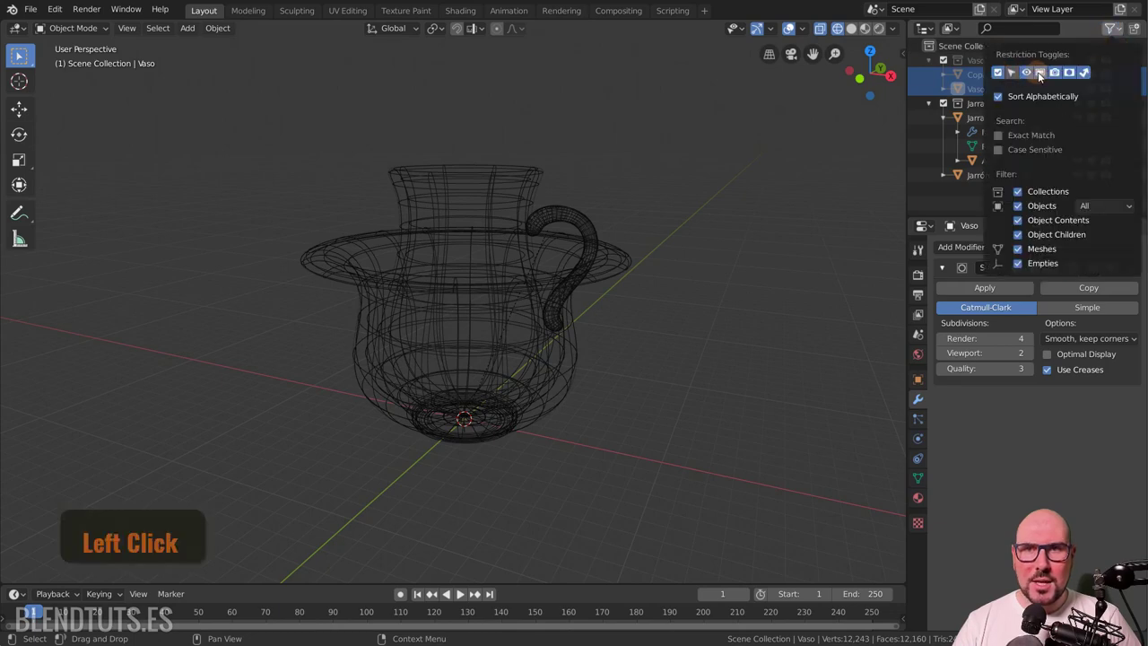